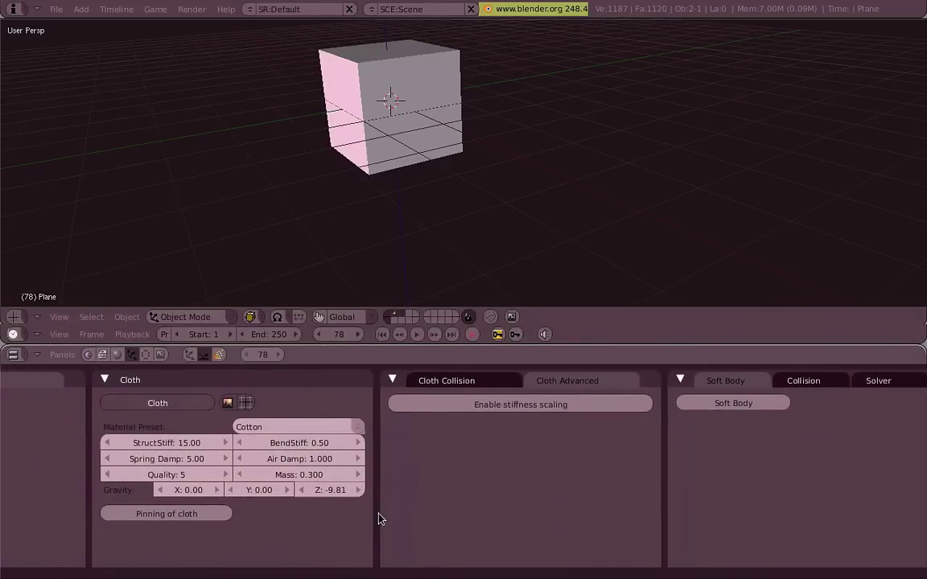
Step: Play the cloth simulation and orbit around the plane as it falls and drapes over the cube
scroll("down", 3)
middle_click(509, 219)
scroll("up", 3)
middle_click(488, 213)
middle_click(519, 228)
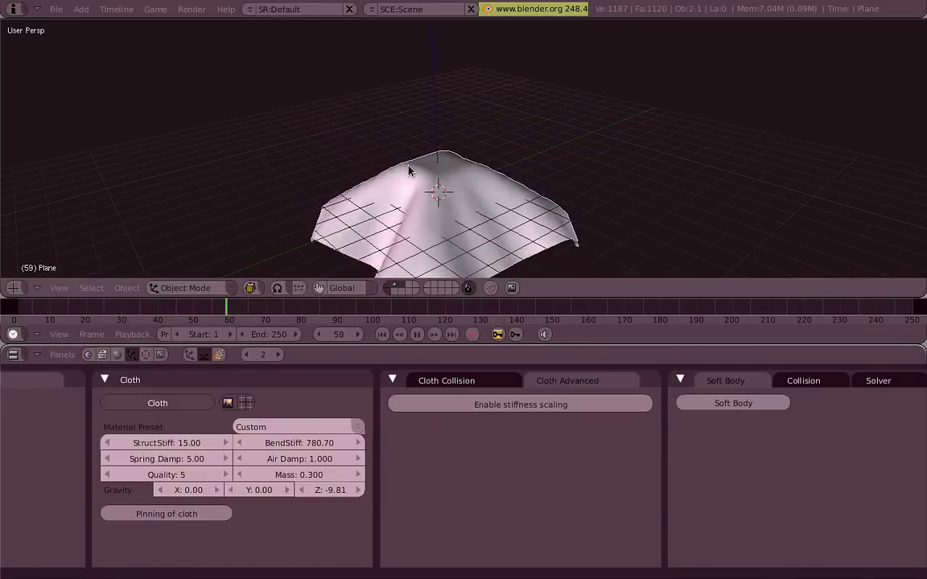
middle_click(428, 199)
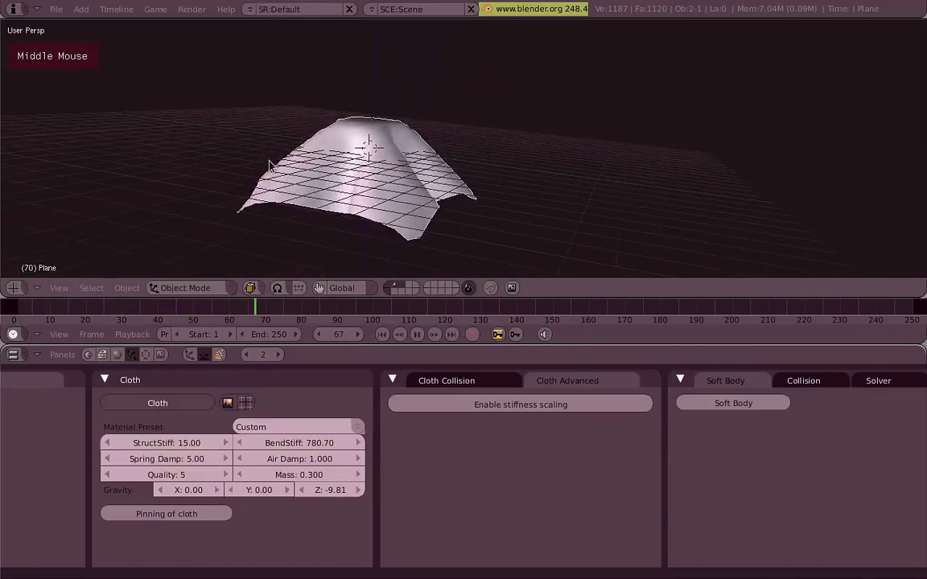
middle_click(410, 224)
middle_click(343, 125)
middle_click(503, 167)
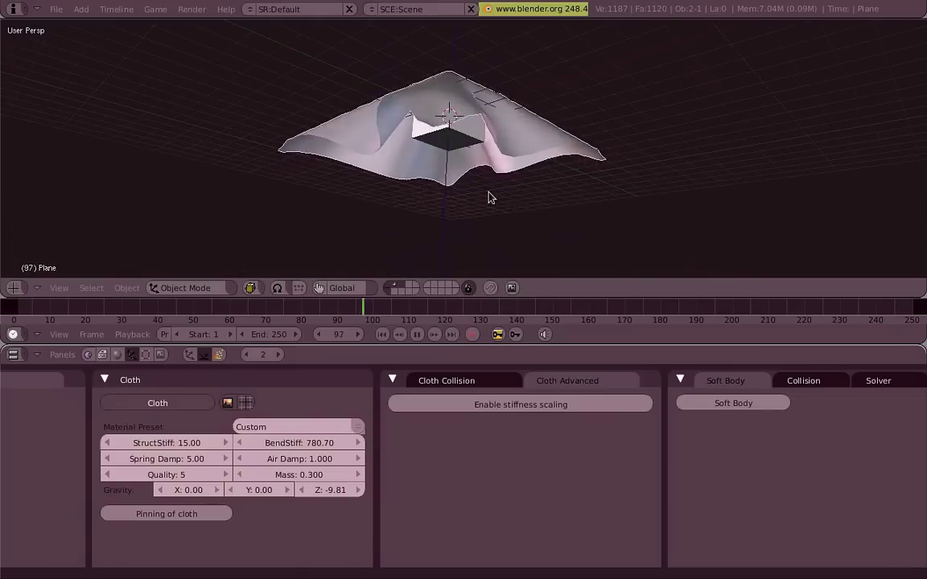
middle_click(480, 135)
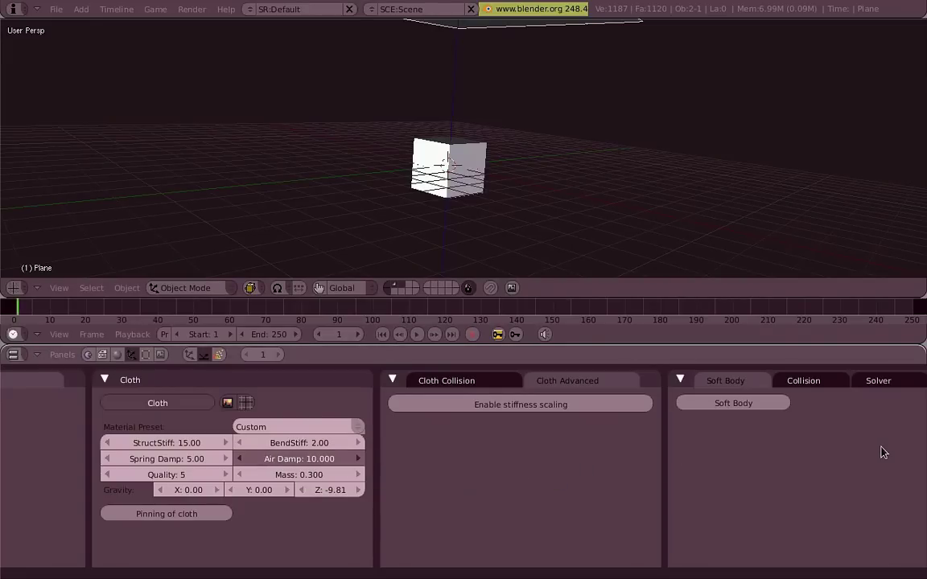
Step: Replay the simulation and orbit to follow the slowly sinking cloth settling onto the cube
middle_click(477, 212)
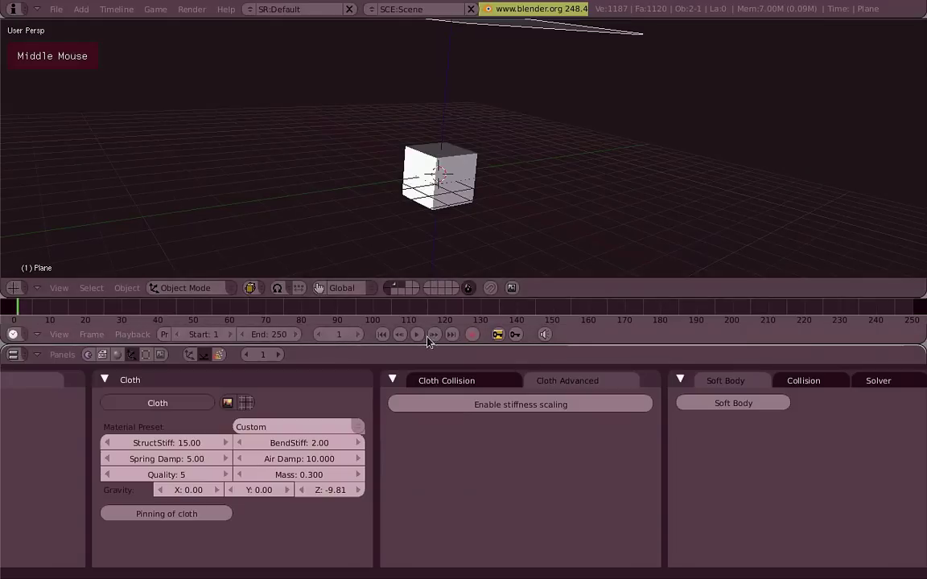
middle_click(462, 163)
middle_click(420, 108)
middle_click(428, 235)
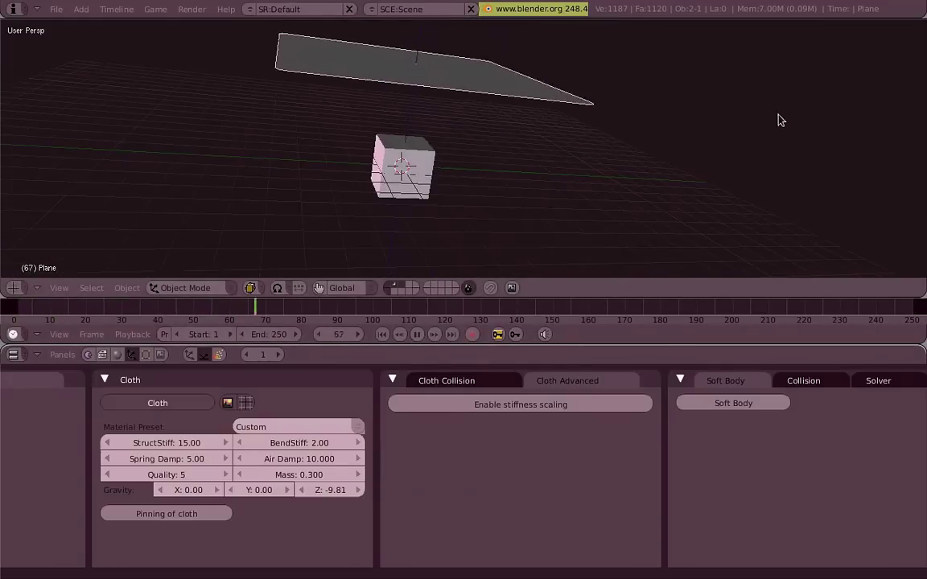
middle_click(584, 156)
scroll("up", 3)
middle_click(451, 153)
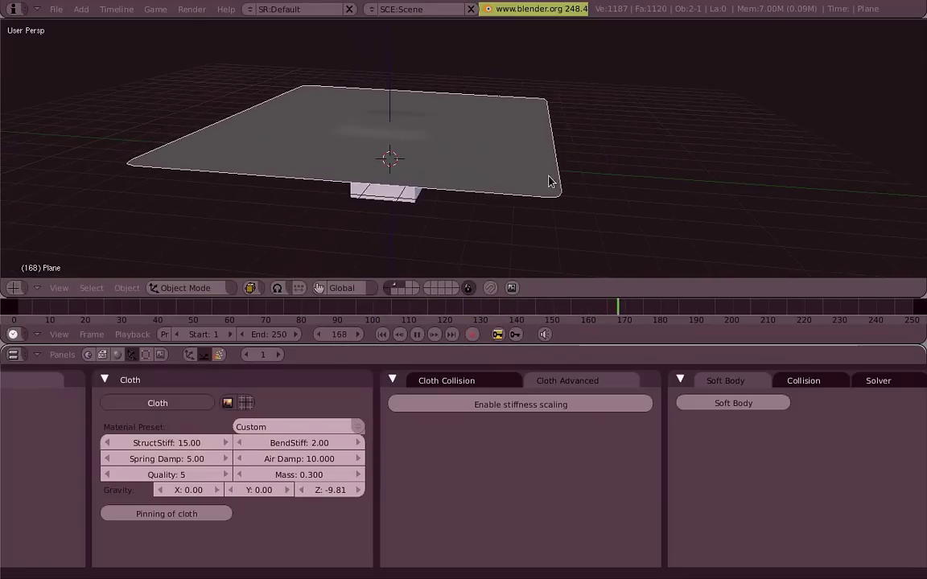
middle_click(513, 178)
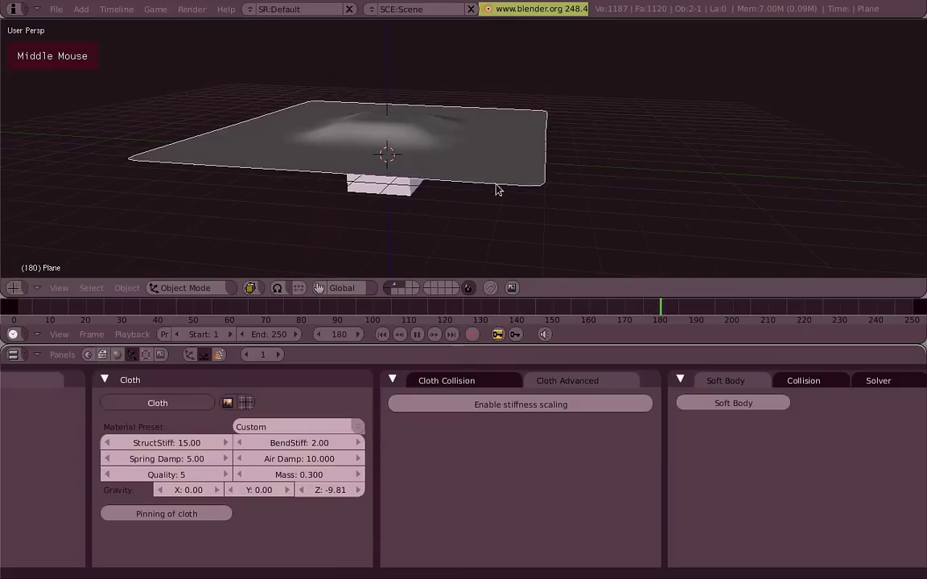
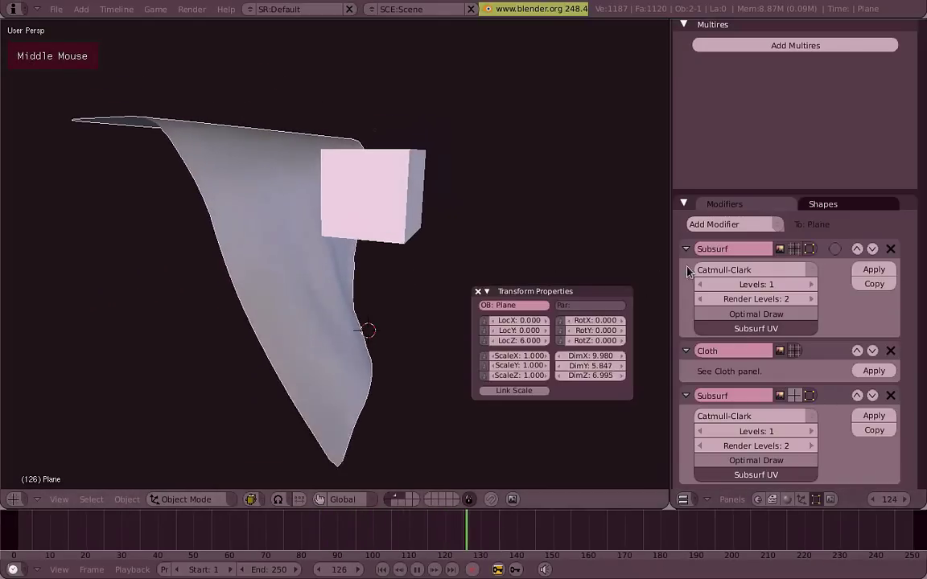
Step: Select the cube and grab it, moving it toward the pinned cloth during playback
right_click(401, 222)
key("g")
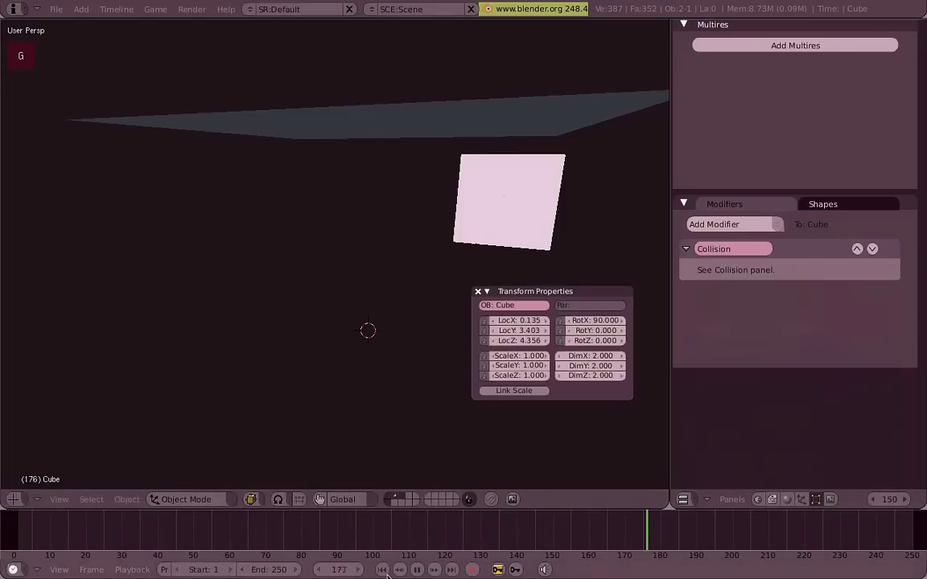
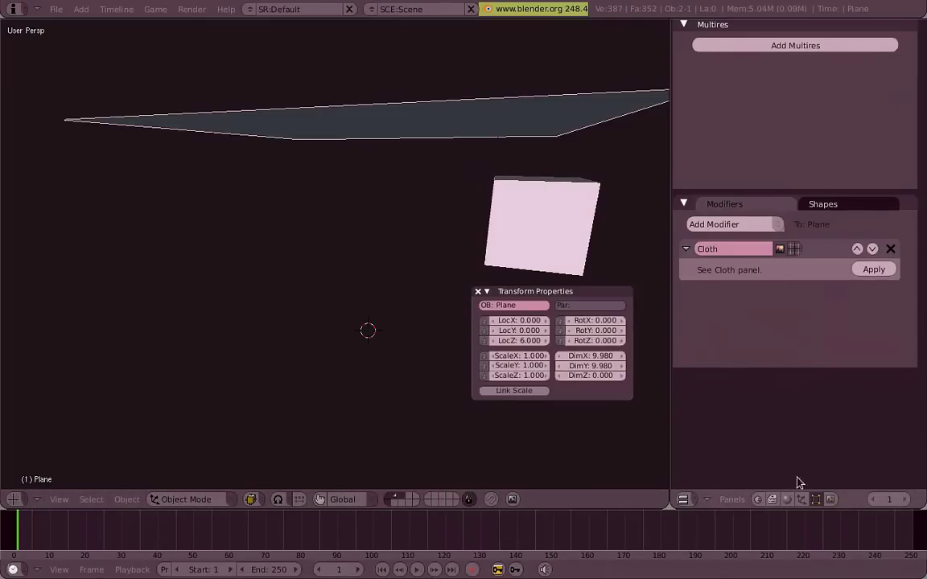
middle_click(382, 233)
right_click(523, 231)
key("g")
right_click(555, 131)
key("g")
Step: Push the cube further into the cloth so the sheet bends and drapes around it
right_click(596, 97)
key("g")
middle_click(491, 248)
key("g")
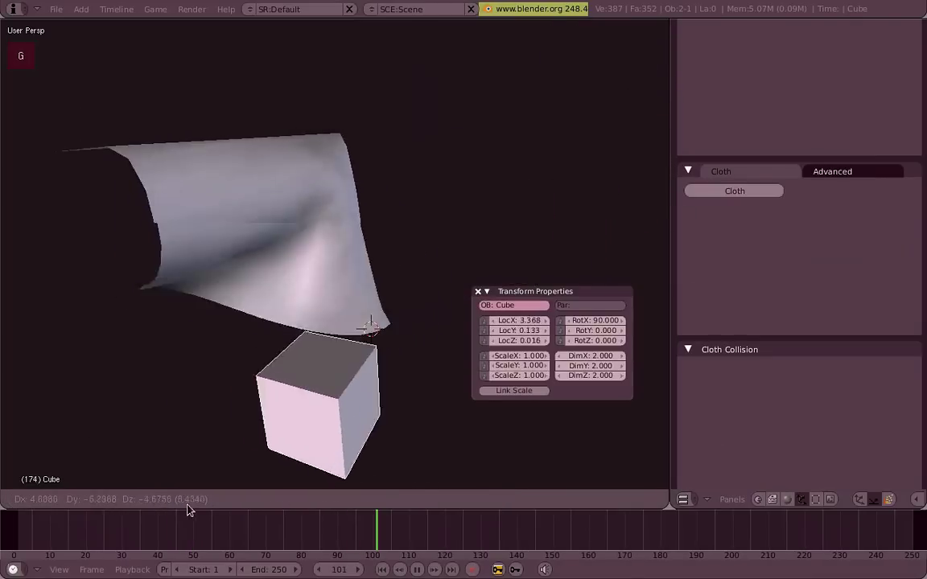
middle_click(180, 367)
key("g")
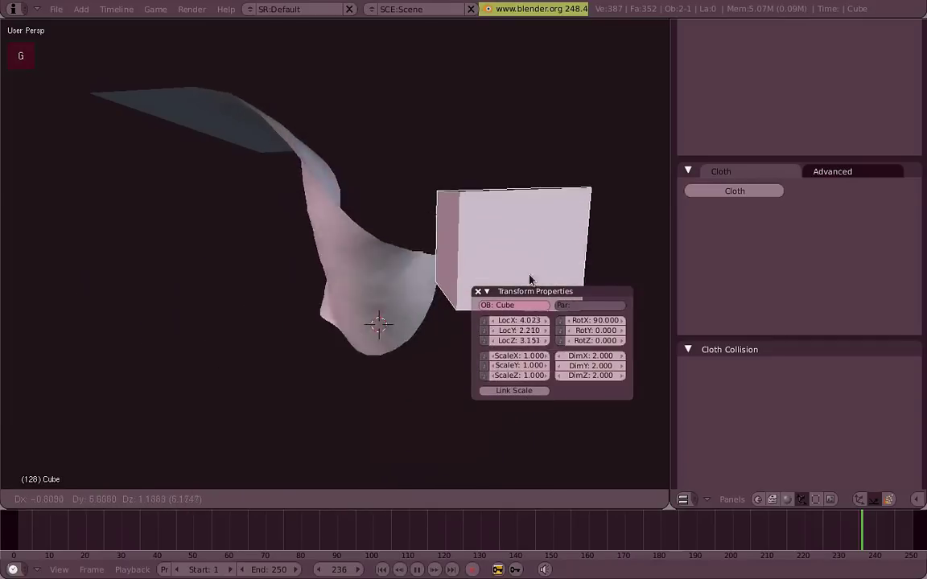
Step: Swap the cube's mesh for a monkey head and push it into the cloth so it wraps around
key("x")
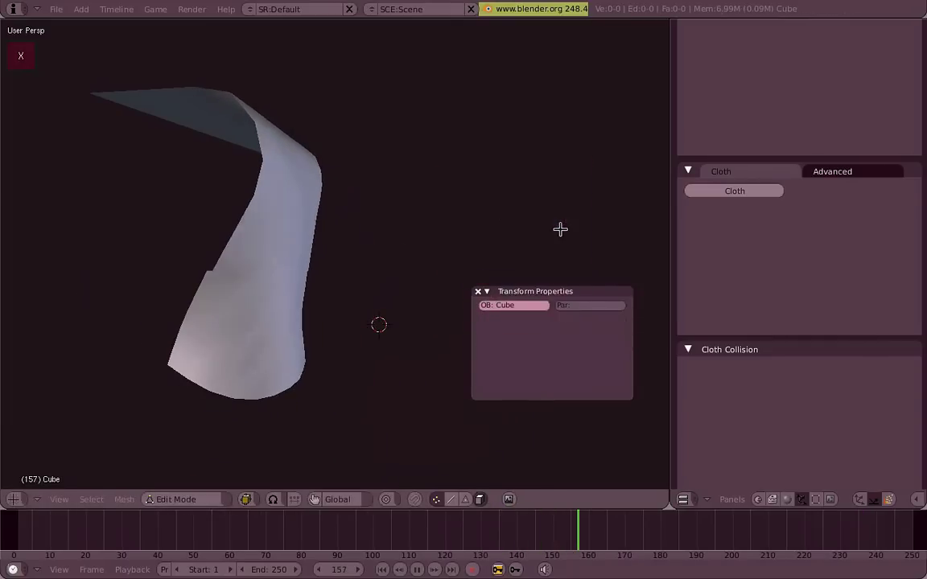
key("g")
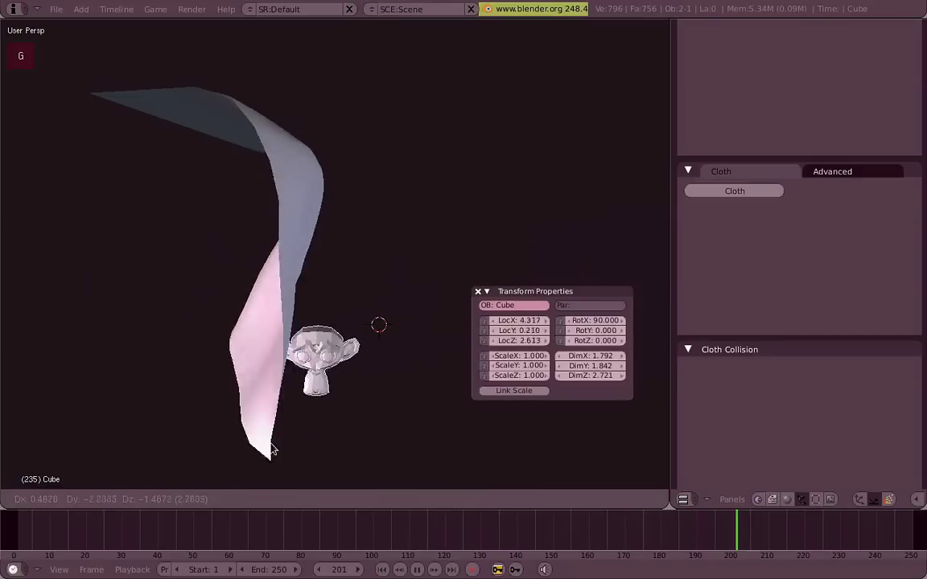
middle_click(333, 287)
key("g")
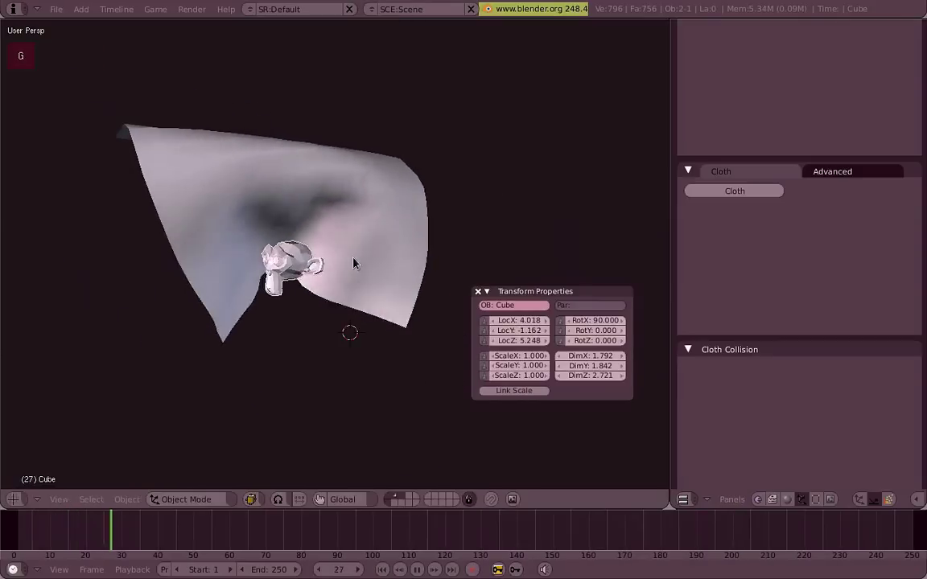